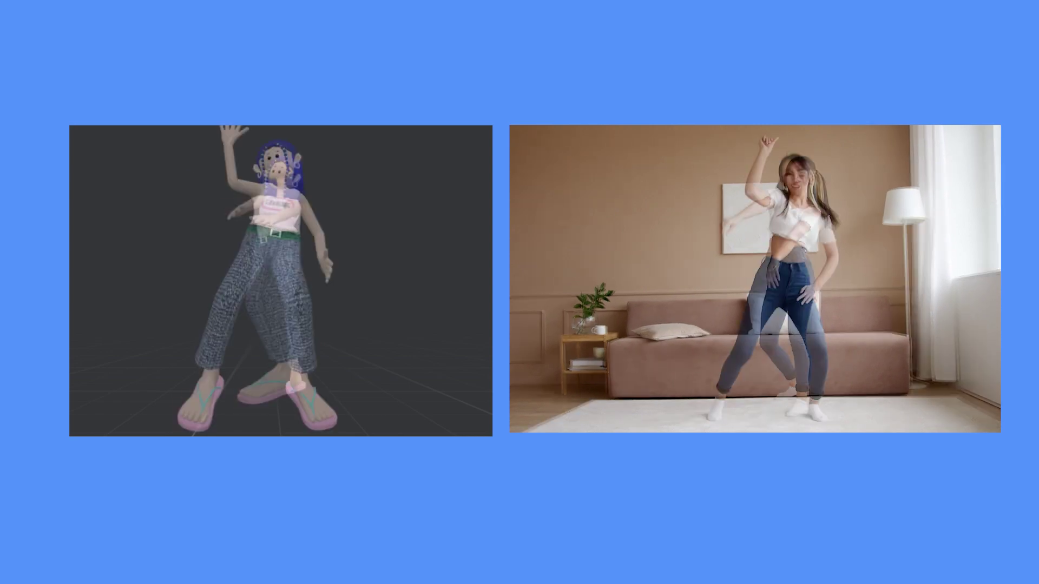
Enter Plask's editing workspace with the sample characters listed in the library.
{"action": "left_click", "coordinate": [218, 238]}
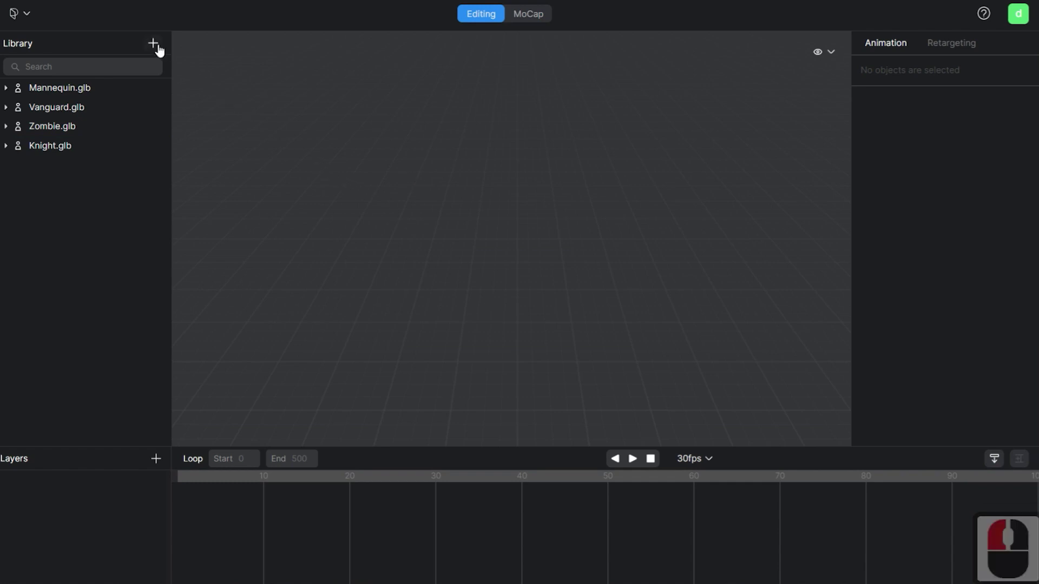
Import the character file 3dModel_opt.fbx into the Plask library.
{"action": "left_click", "coordinate": [165, 50]}
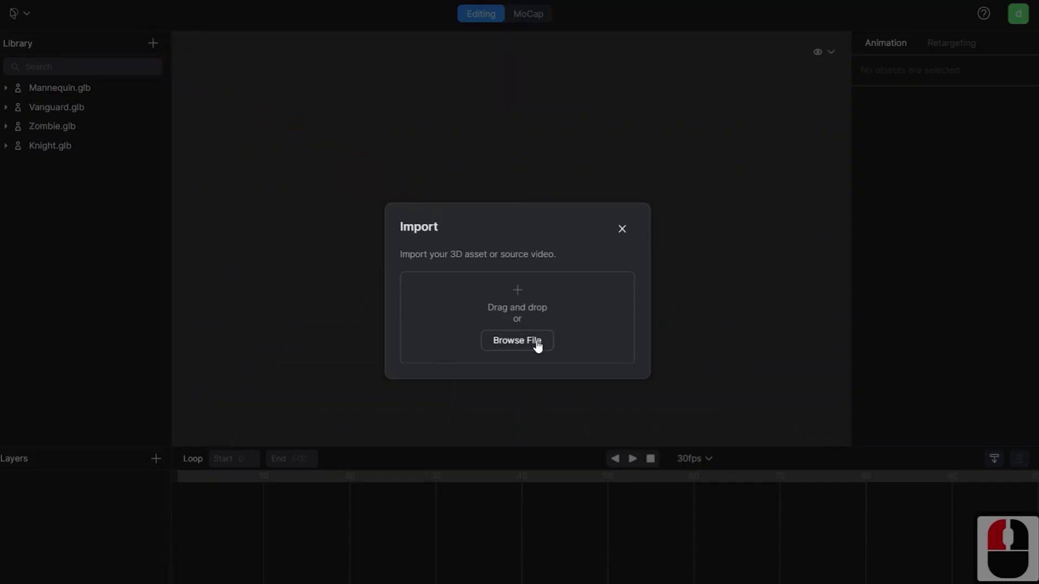
{"action": "left_click", "coordinate": [536, 344]}
{"action": "left_click", "coordinate": [286, 81]}
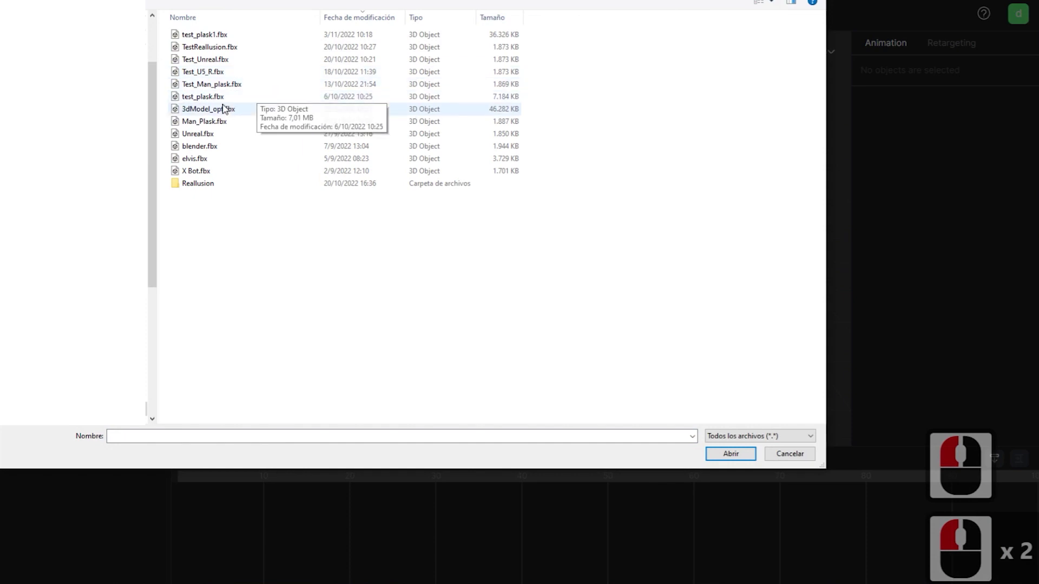
{"action": "left_click", "coordinate": [224, 113]}
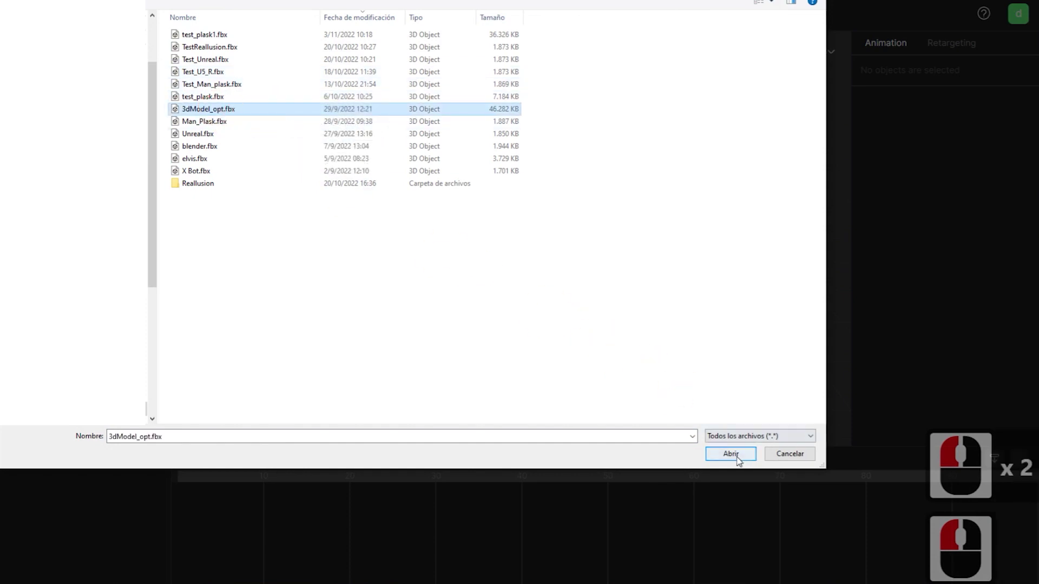
{"action": "left_click", "coordinate": [740, 461]}
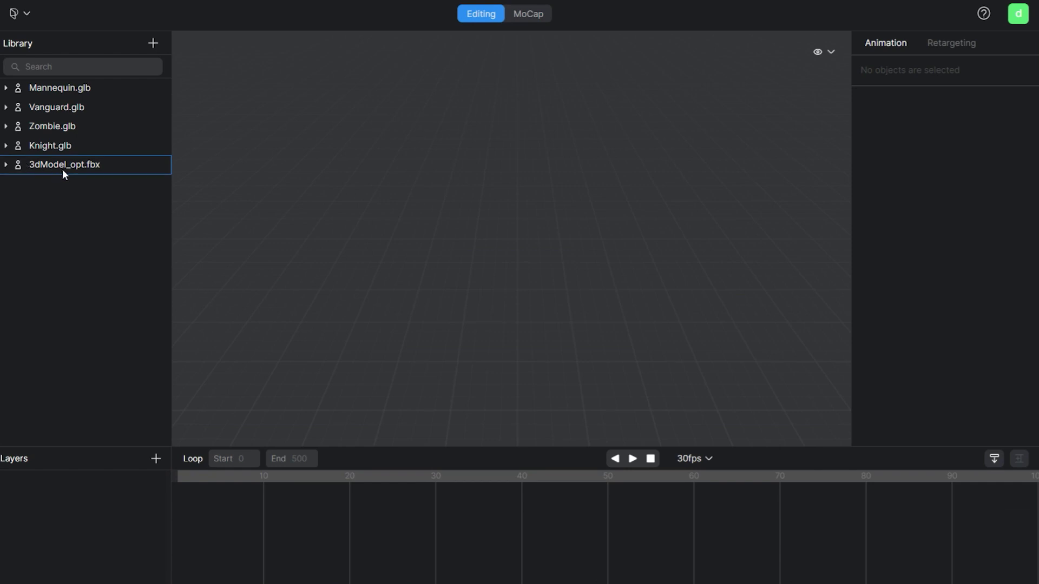
Visualize 3dModel_opt.fbx in the scene and frame the character in the viewport.
{"action": "right_click", "coordinate": [82, 172]}
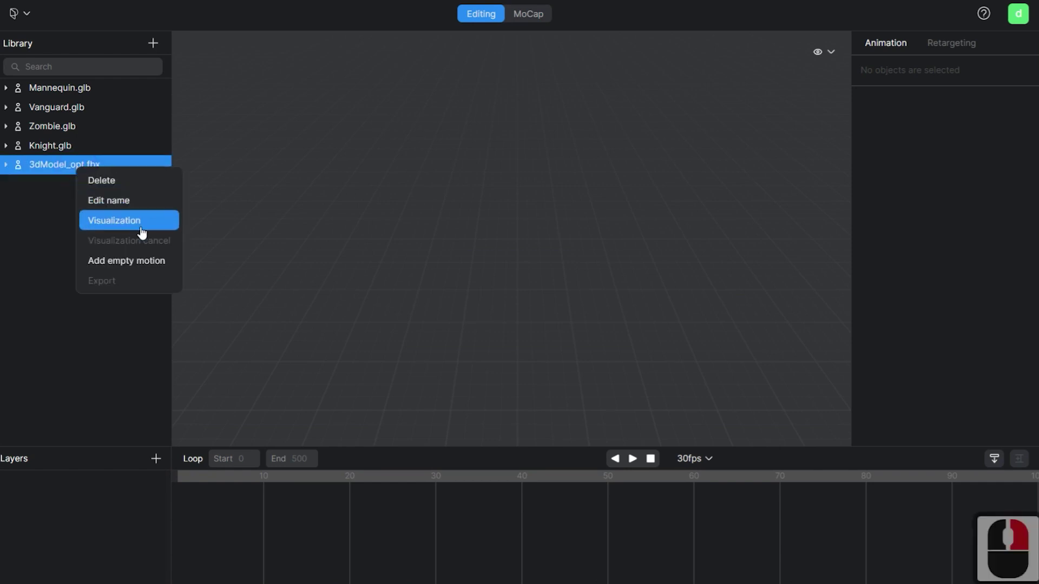
{"action": "left_click", "coordinate": [133, 226]}
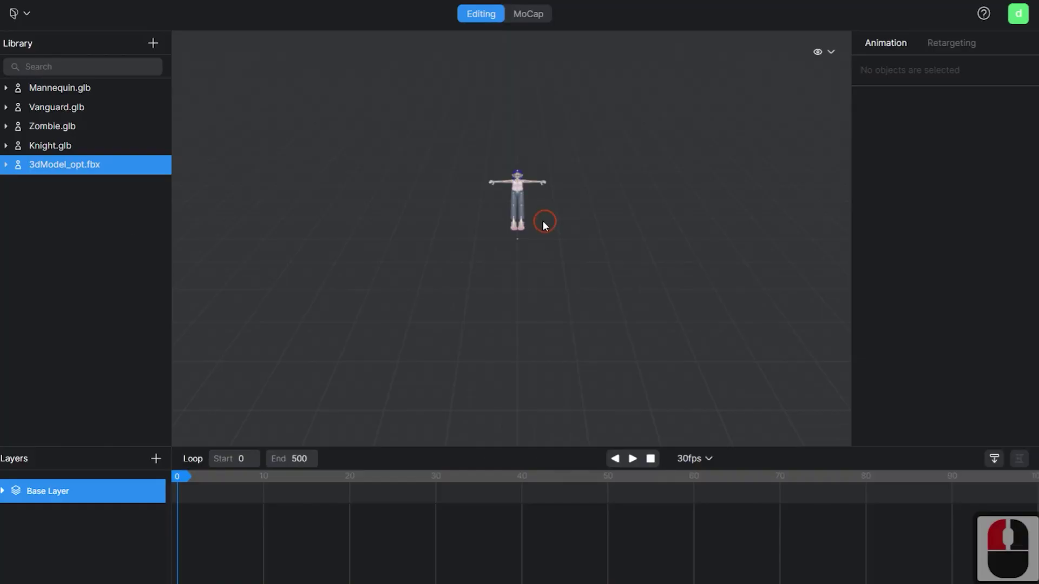
{"action": "left_click", "coordinate": [545, 126]}
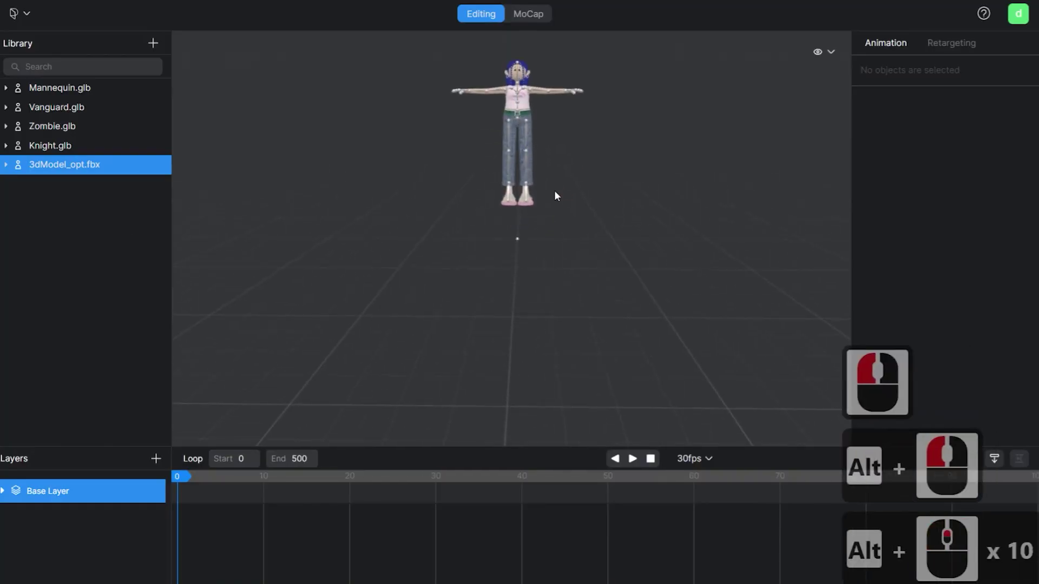
{"action": "right_click", "coordinate": [517, 551]}
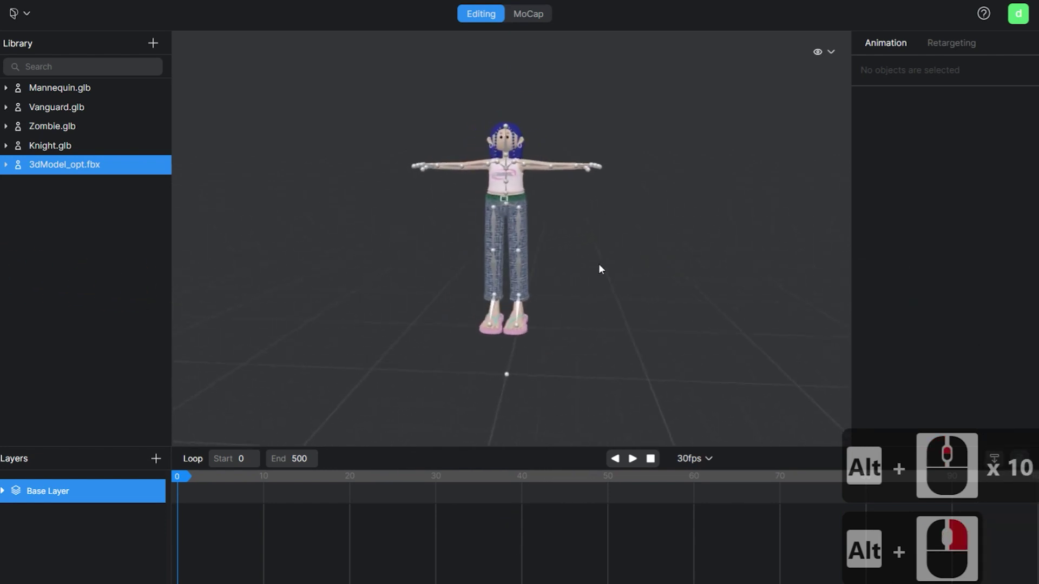
{"action": "left_click", "coordinate": [610, 263]}
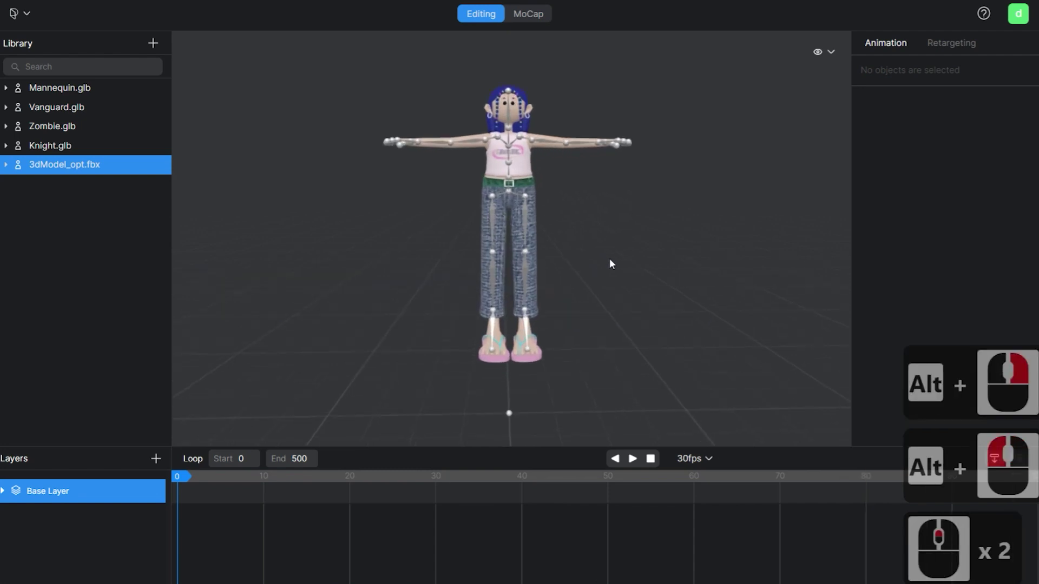
Select an arm bone and show its retargeting bone mapping.
{"action": "left_click", "coordinate": [568, 148]}
{"action": "left_click", "coordinate": [957, 48]}
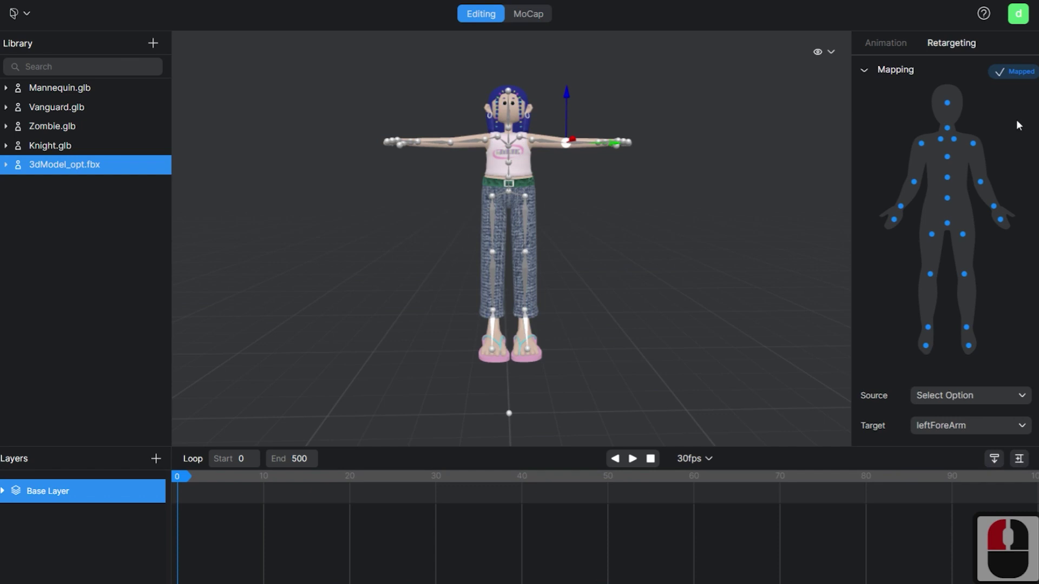
{"action": "left_click", "coordinate": [839, 56]}
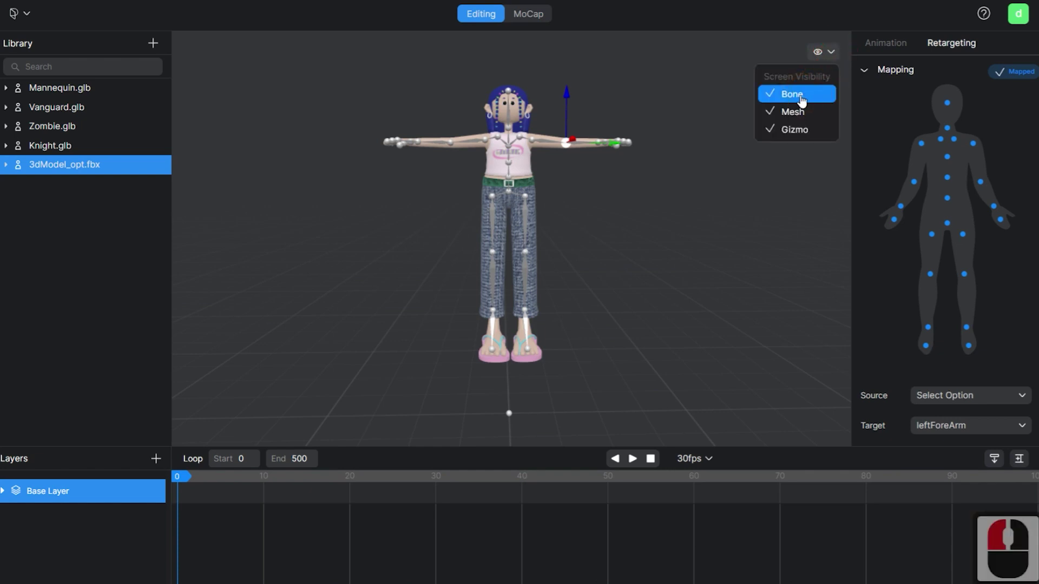
{"action": "left_click", "coordinate": [806, 100]}
{"action": "left_click", "coordinate": [793, 99]}
{"action": "left_click", "coordinate": [799, 118]}
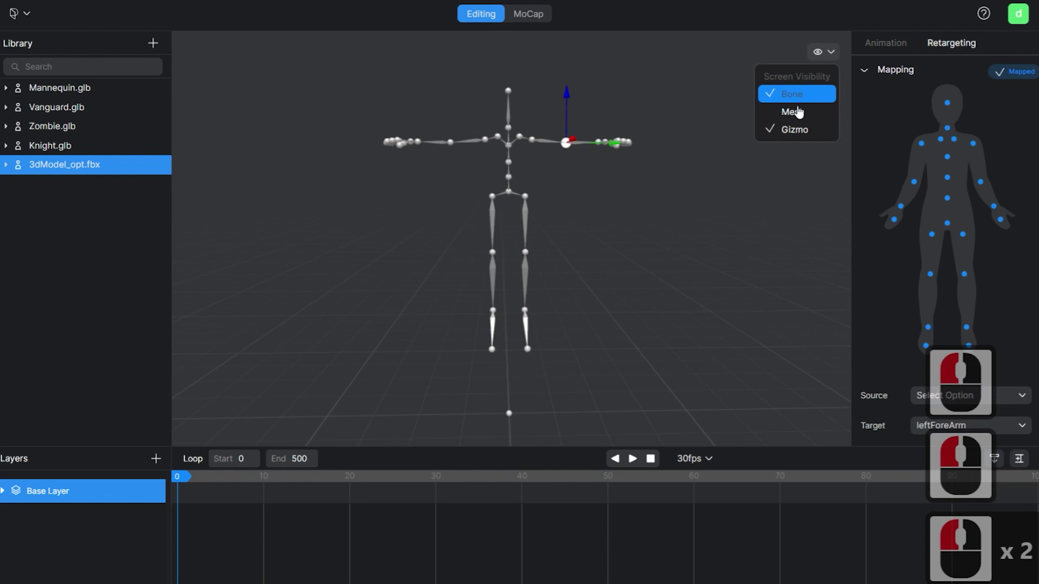
{"action": "left_click", "coordinate": [801, 116]}
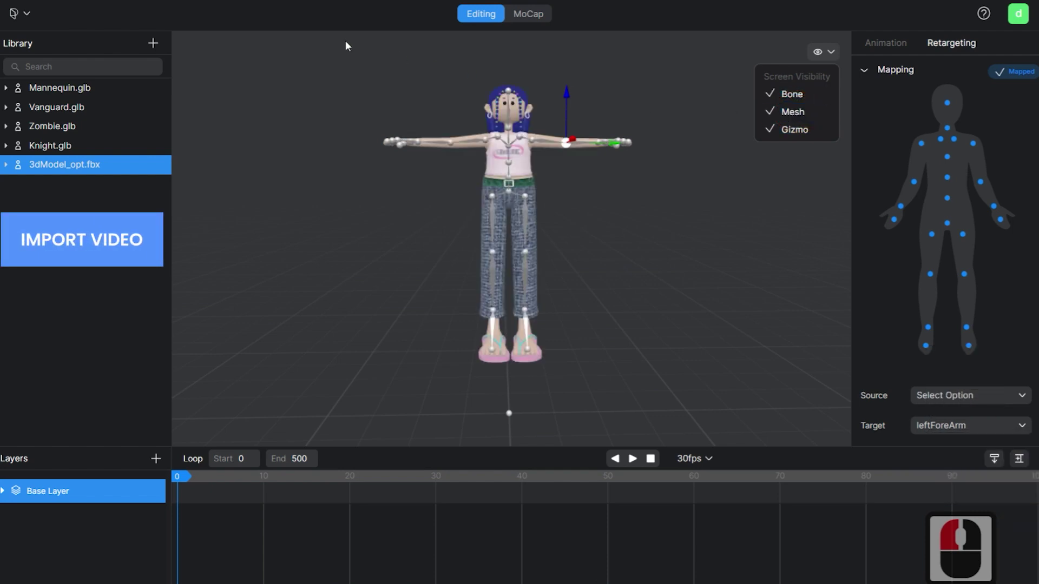
Load the dance video pexels-artem-podrez-6003772.mp4 into MoCap mode.
{"action": "left_click", "coordinate": [156, 48]}
{"action": "double_click", "coordinate": [521, 343]}
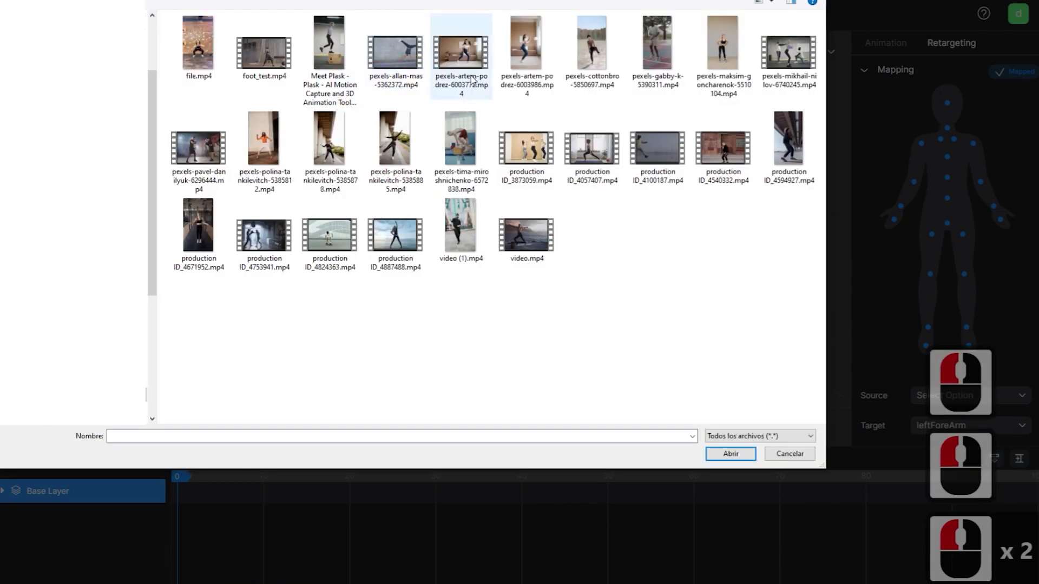
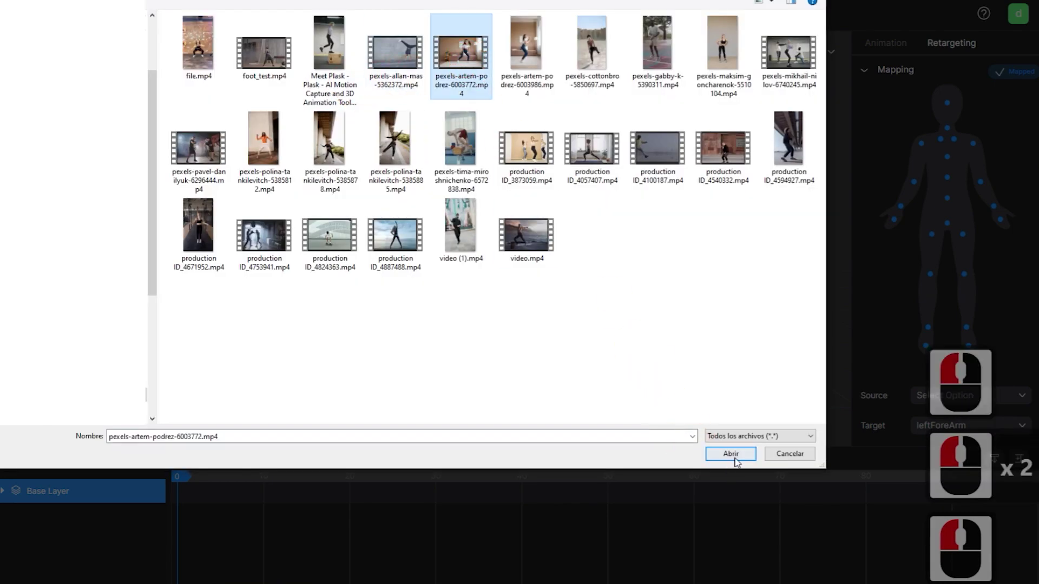
{"action": "left_click", "coordinate": [520, 474]}
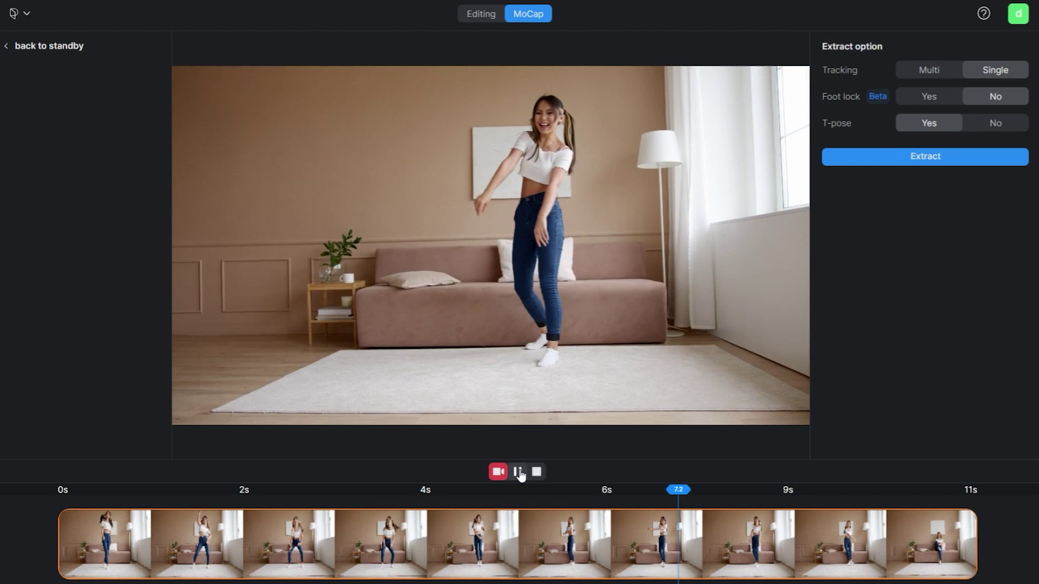
Pause the preview and trim the clip to run from about 0.5 to 7.3 seconds.
{"action": "left_click", "coordinate": [541, 474]}
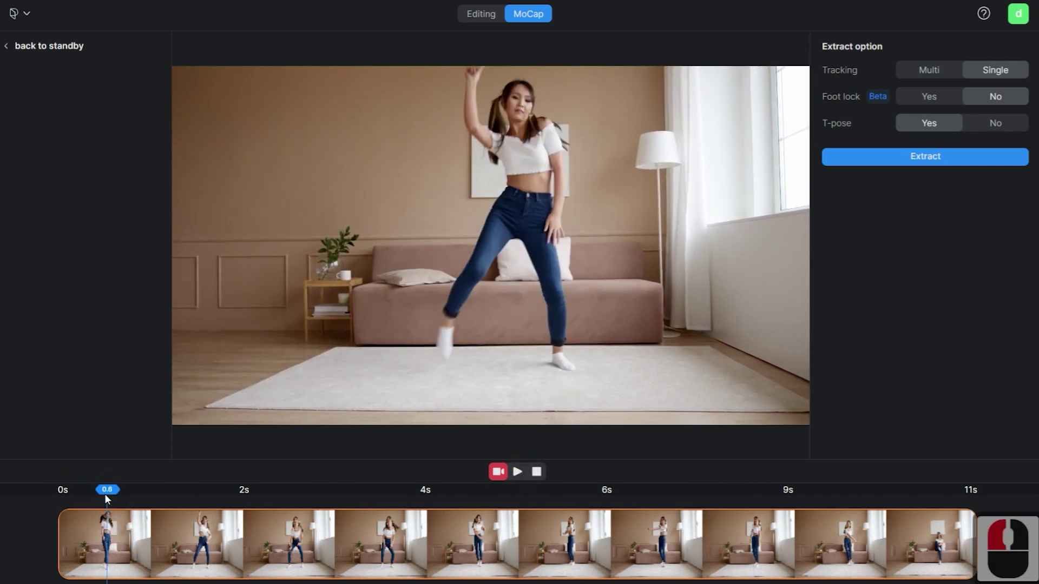
{"action": "left_click", "coordinate": [106, 500]}
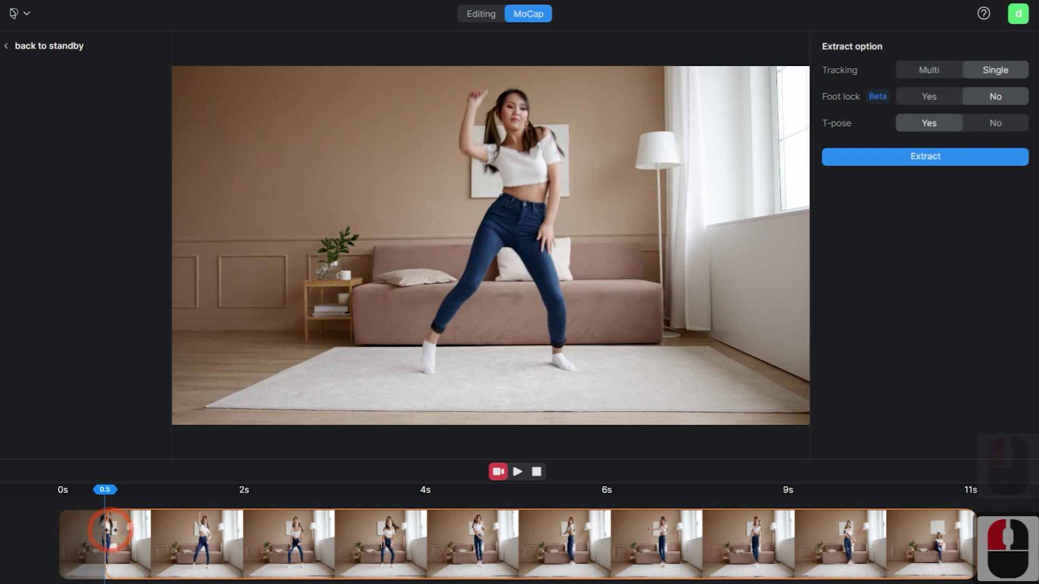
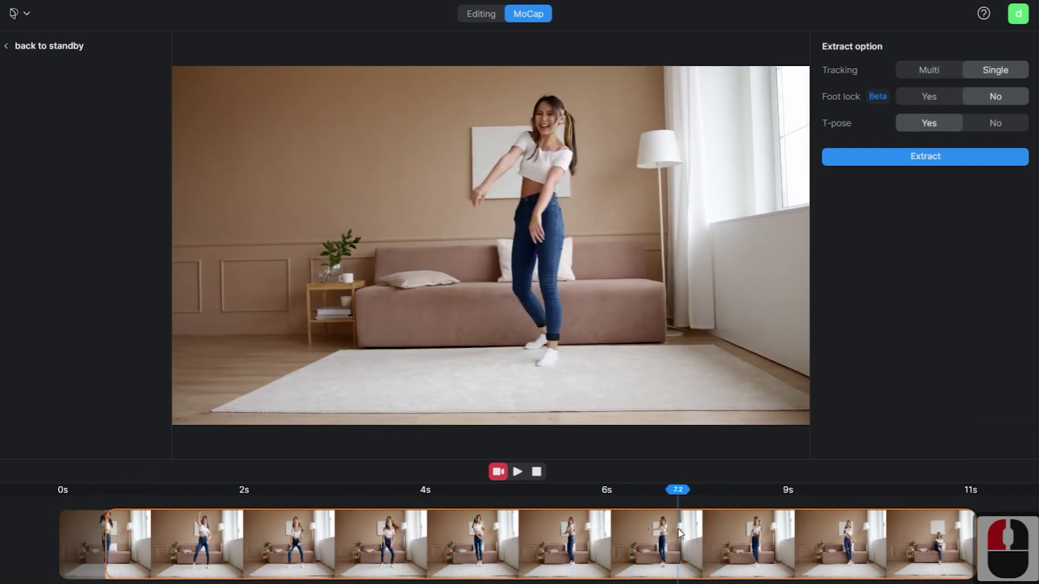
{"action": "left_click", "coordinate": [699, 535]}
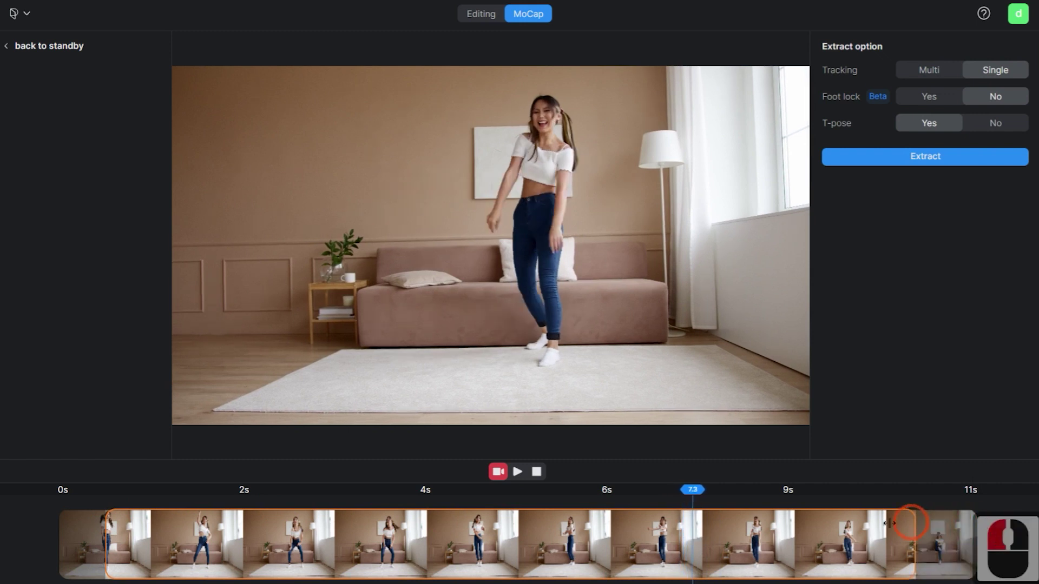
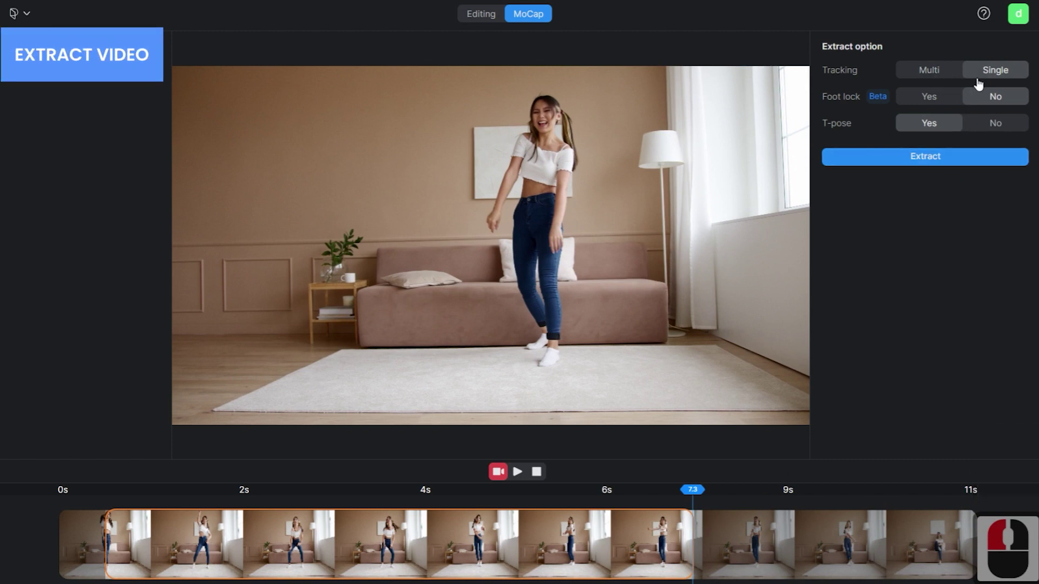
Extract the motion with foot lock on and begin naming the saved motion.
{"action": "left_click", "coordinate": [1002, 76]}
{"action": "left_click", "coordinate": [915, 100]}
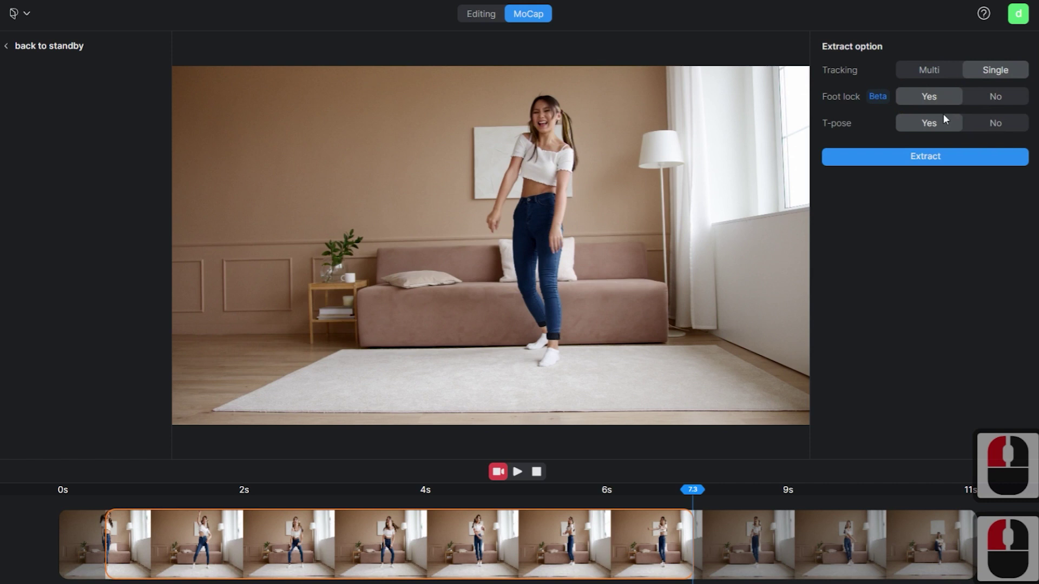
{"action": "left_click", "coordinate": [972, 128]}
{"action": "left_click", "coordinate": [937, 130]}
{"action": "left_click", "coordinate": [924, 160]}
Name the extracted motion Test_Dancing and apply it to the character.
{"action": "type", "text": "test"}
{"action": "type", "text": "ancing_Dancing"}
{"action": "type", "text": "_Dancing"}
{"action": "left_click", "coordinate": [628, 362]}
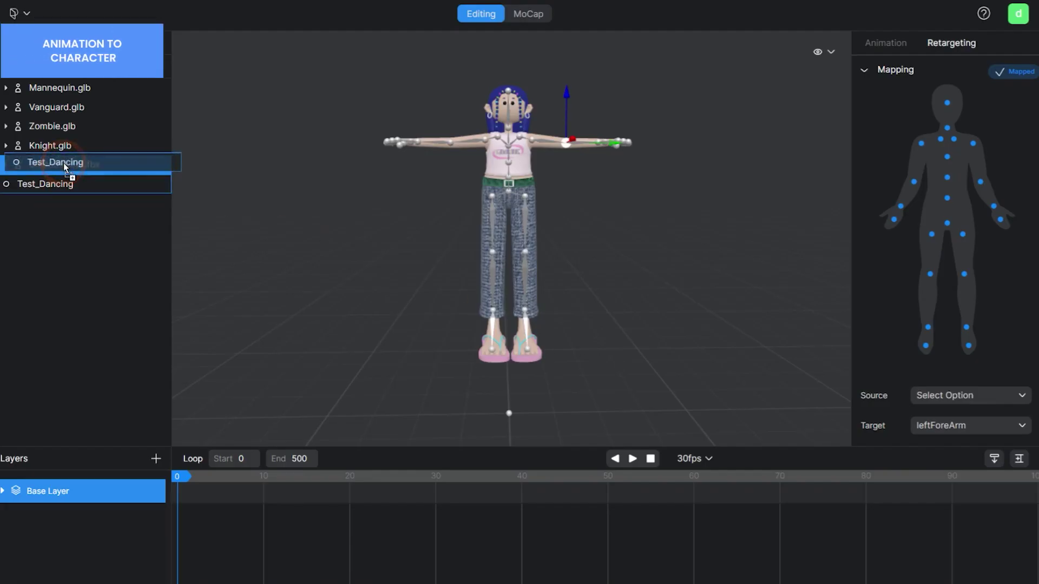
{"action": "left_click", "coordinate": [66, 168]}
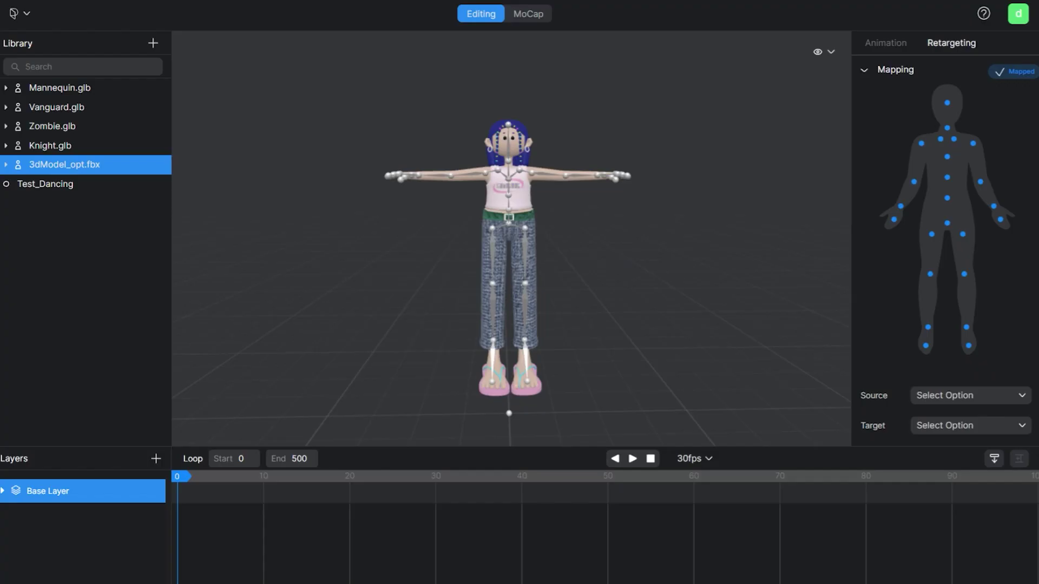
Preview the dance, then set the loop range end to frame 211.
{"action": "left_click", "coordinate": [639, 463]}
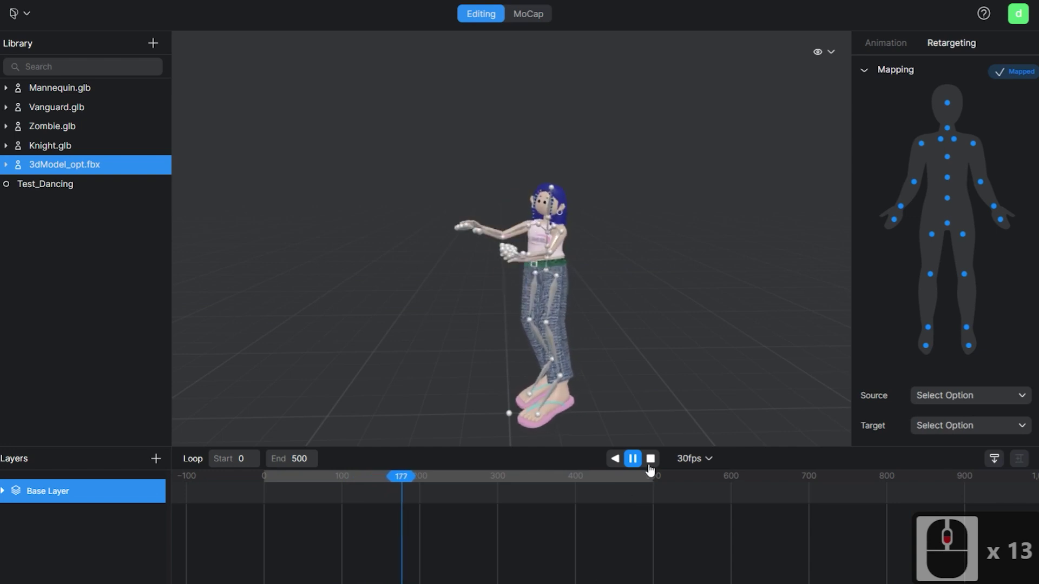
{"action": "left_click", "coordinate": [660, 463]}
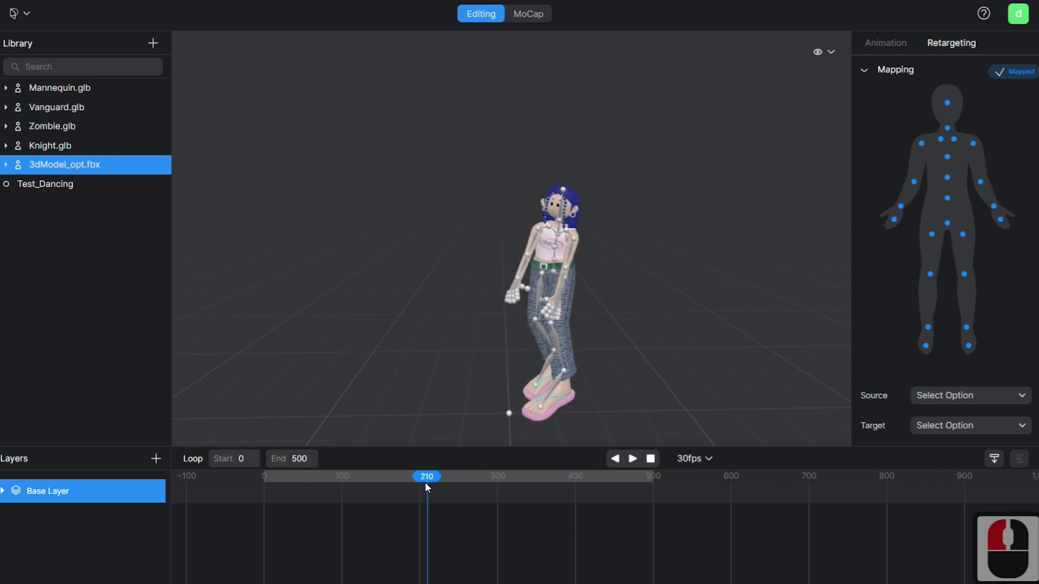
{"action": "left_click", "coordinate": [428, 487]}
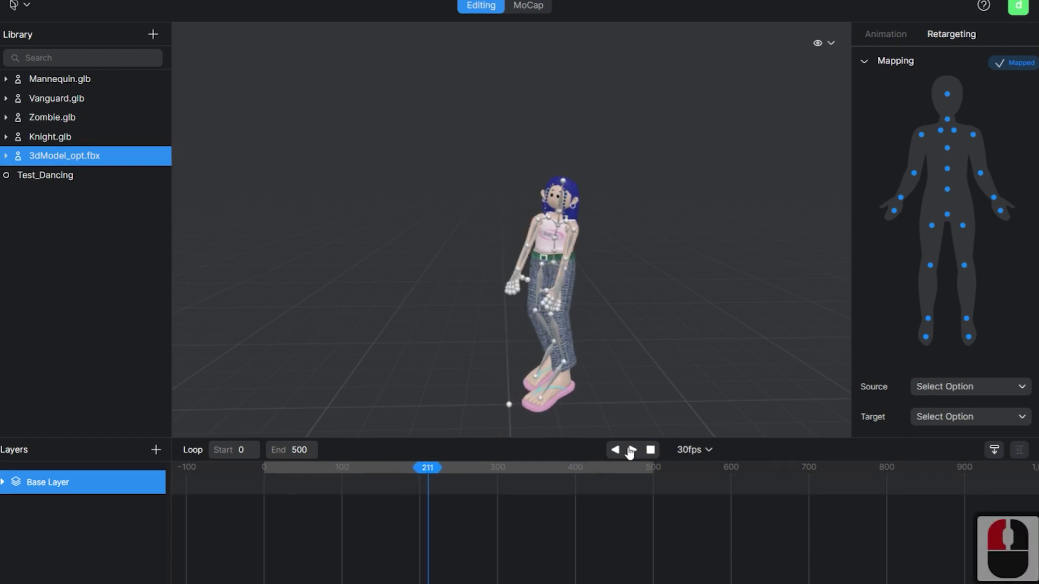
{"action": "left_click", "coordinate": [370, 457]}
{"action": "type", "text": "21"}
{"action": "key", "text": "Return"}
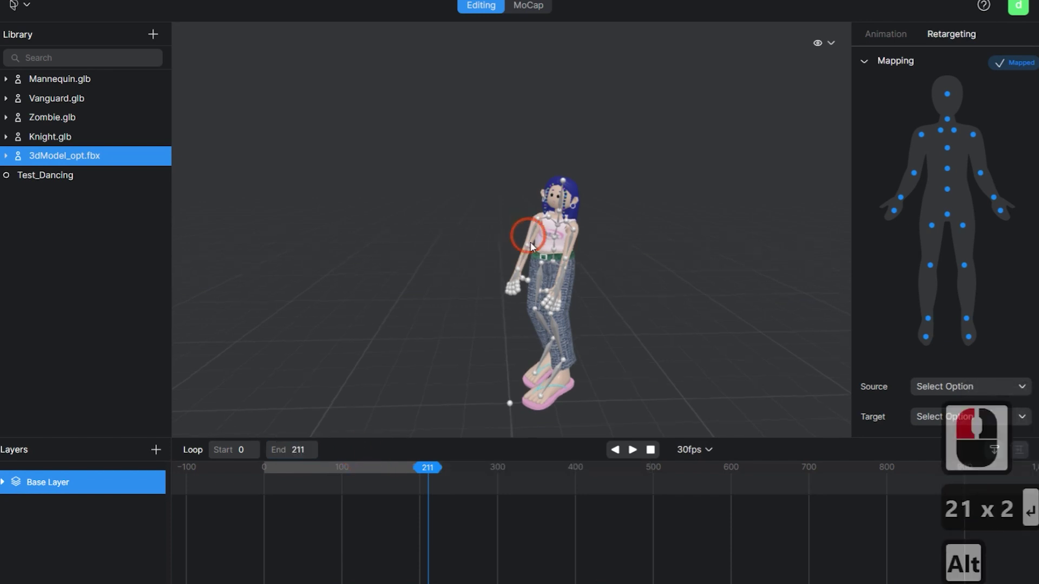
{"action": "key", "text": "Return"}
Reframe the character, zoom the timeline and jump back to an earlier frame near 94.
{"action": "left_click", "coordinate": [528, 117]}
{"action": "middle_click", "coordinate": [507, 218]}
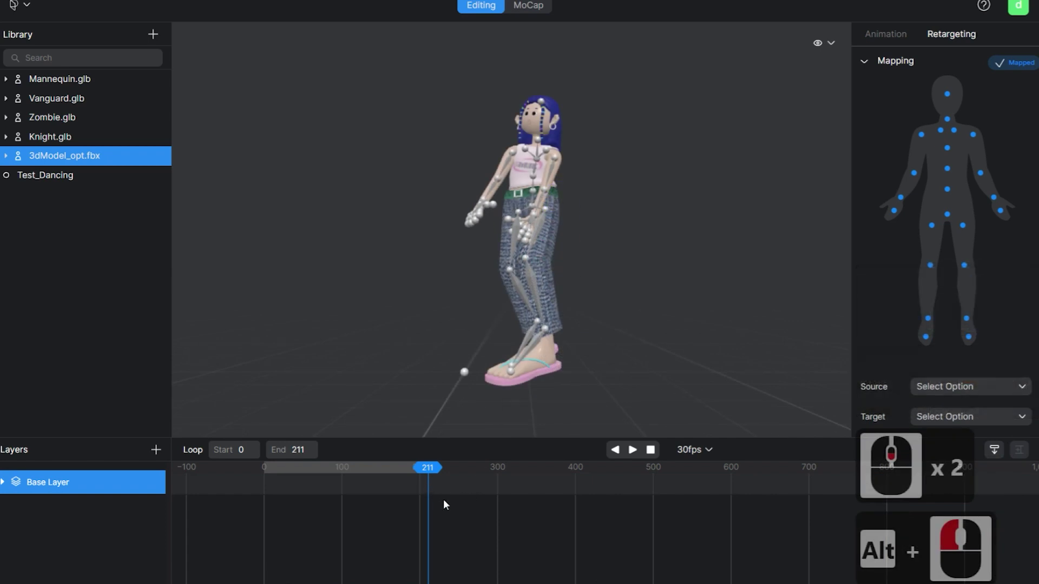
{"action": "middle_click", "coordinate": [560, 299]}
{"action": "middle_click", "coordinate": [559, 298]}
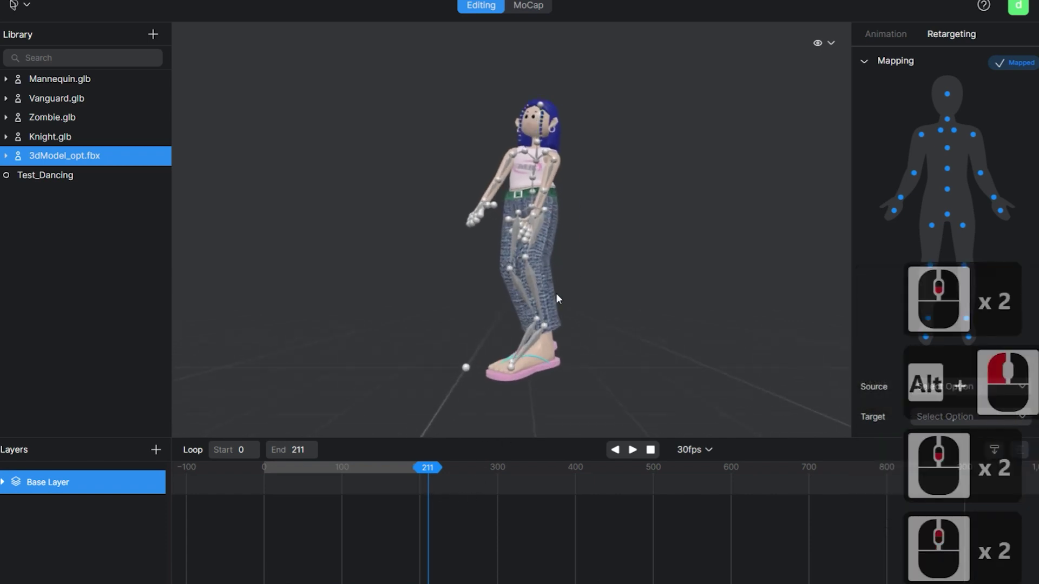
{"action": "middle_click", "coordinate": [449, 504]}
{"action": "middle_click", "coordinate": [449, 504]}
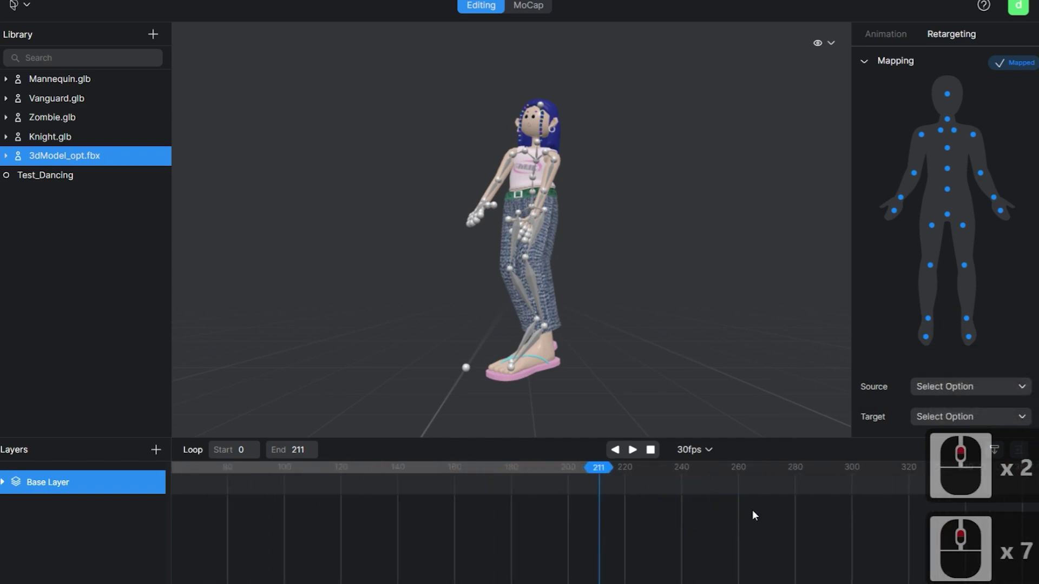
{"action": "right_click", "coordinate": [969, 526]}
{"action": "left_click", "coordinate": [342, 474]}
{"action": "left_click", "coordinate": [465, 465]}
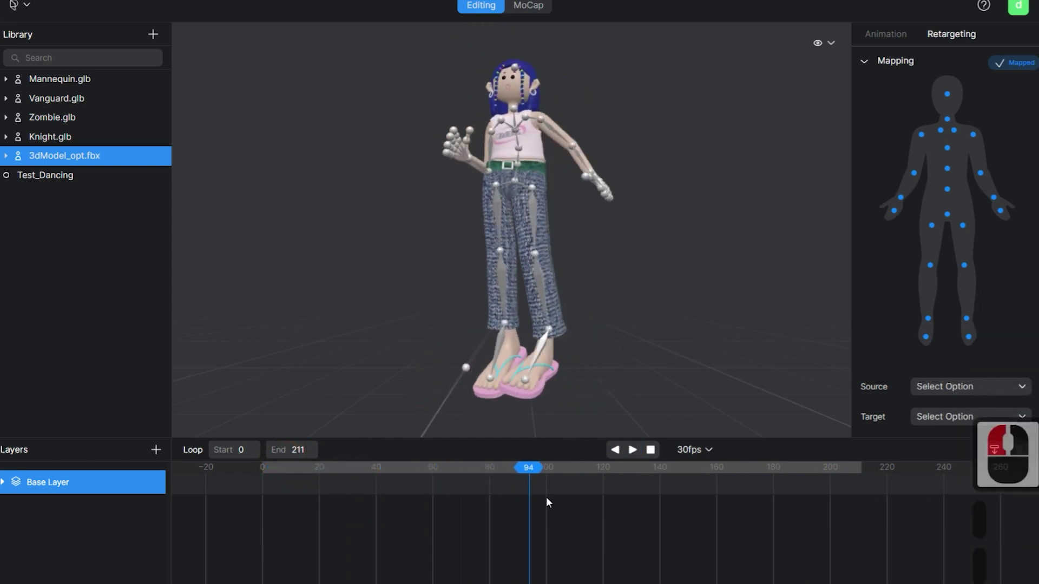
Step back frame by frame to frame 21 where the arm is raised overhead.
{"action": "key", "text": "a"}
{"action": "type", "text": "aa"}
{"action": "key", "text": "a"}
{"action": "key", "text": "a"}
{"action": "key", "text": "a"}
{"action": "key", "text": "a"}
{"action": "key", "text": "a"}
{"action": "key", "text": "a"}
{"action": "key", "text": "a"}
{"action": "key", "text": "a"}
{"action": "key", "text": "a"}
{"action": "key", "text": "a"}
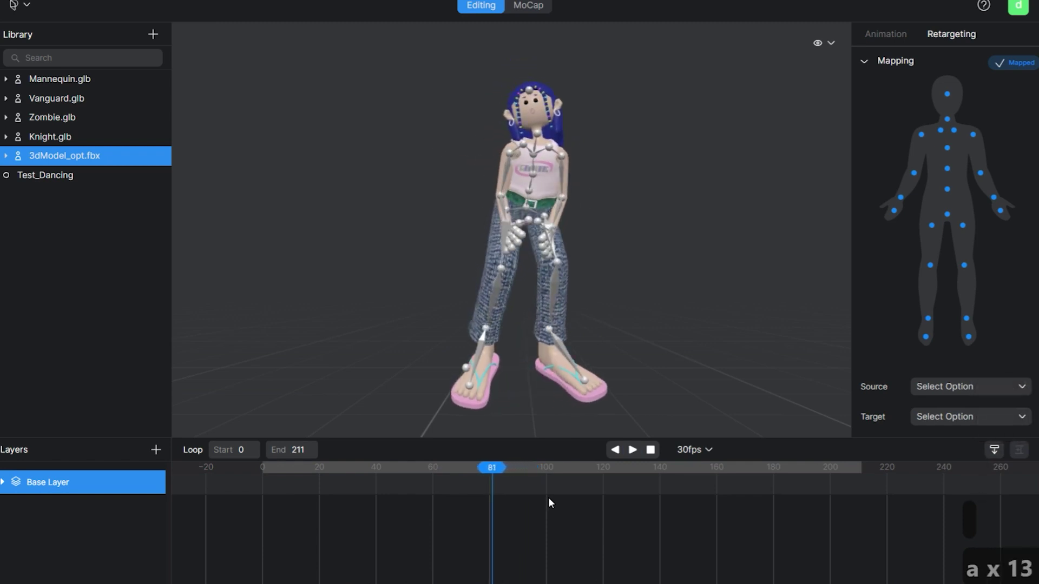
{"action": "key", "text": "s"}
{"action": "key", "text": "s"}
{"action": "key", "text": "s"}
{"action": "key", "text": "s"}
{"action": "key", "text": "s"}
{"action": "key", "text": "s"}
{"action": "key", "text": "s"}
{"action": "key", "text": "s"}
{"action": "key", "text": "s"}
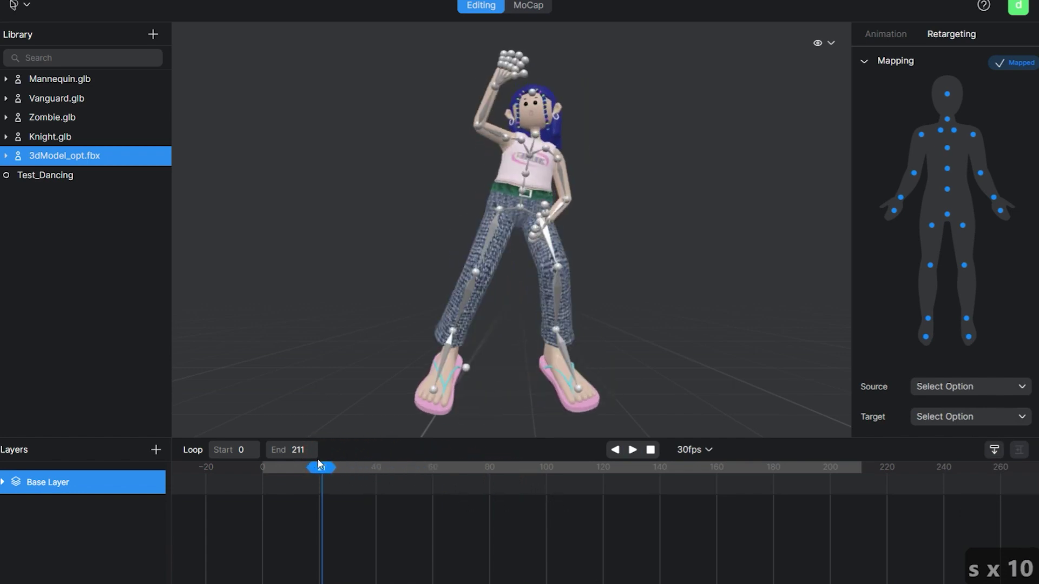
Set the playhead to frame 20 and add a new animation layer, Layer 1.
{"action": "left_click", "coordinate": [324, 462]}
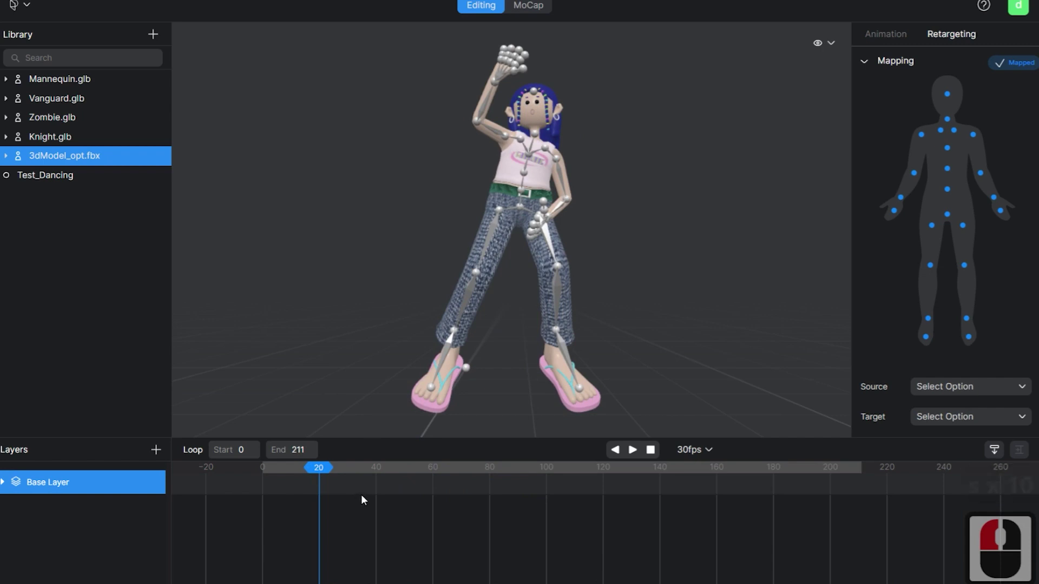
{"action": "left_click", "coordinate": [158, 451]}
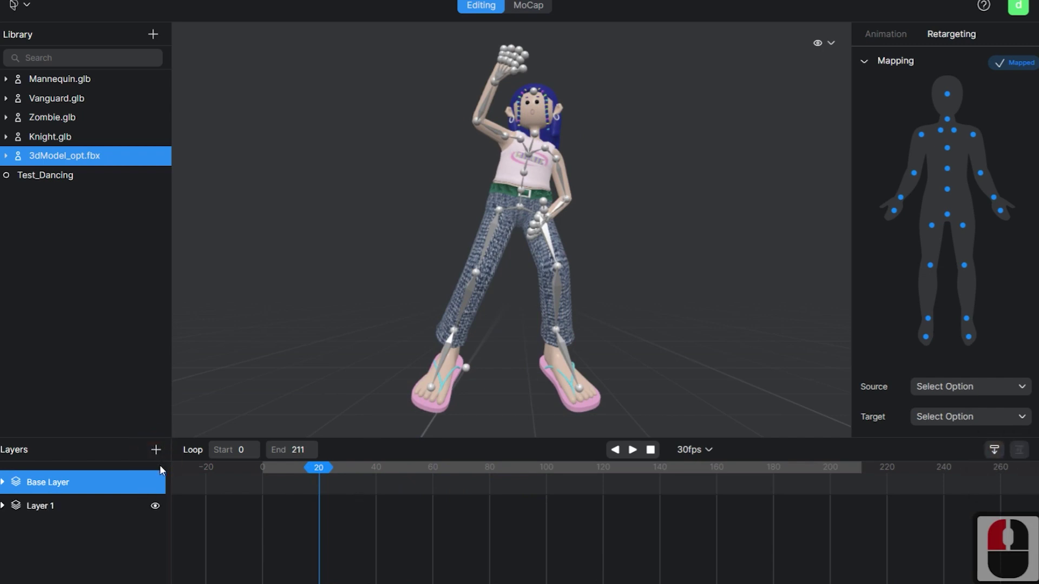
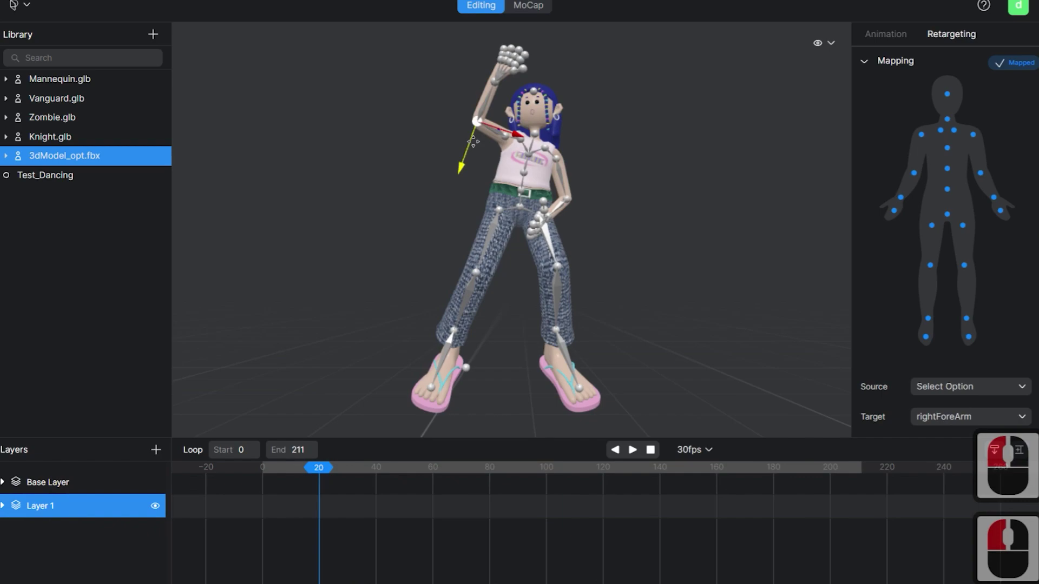
On Layer 1, select the raised upper-arm bone and activate the rotate gizmo.
{"action": "left_click", "coordinate": [480, 133]}
{"action": "left_click", "coordinate": [478, 123]}
{"action": "key", "text": "w"}
{"action": "type", "text": "wer"}
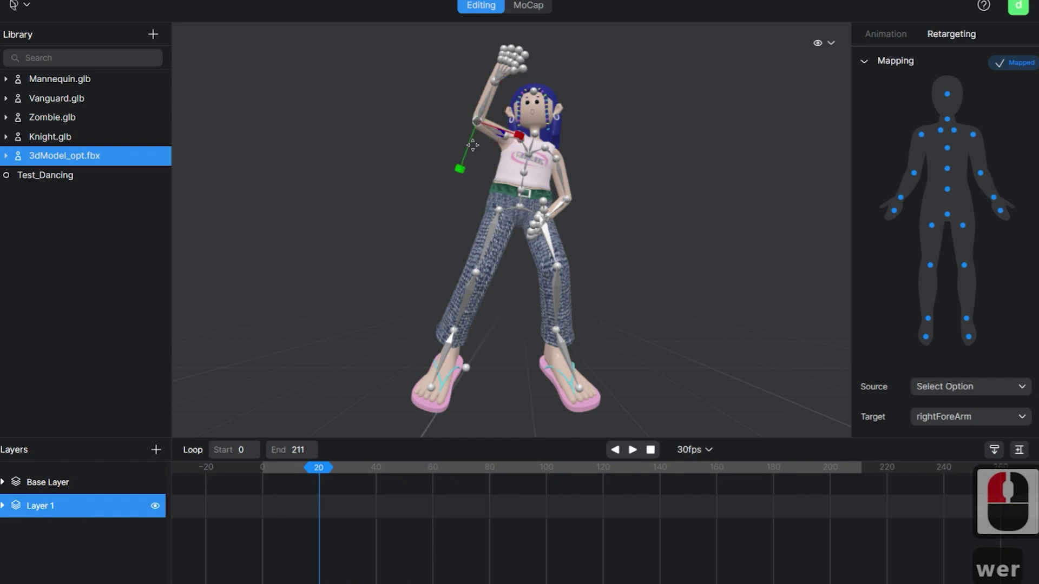
{"action": "type", "text": "we"}
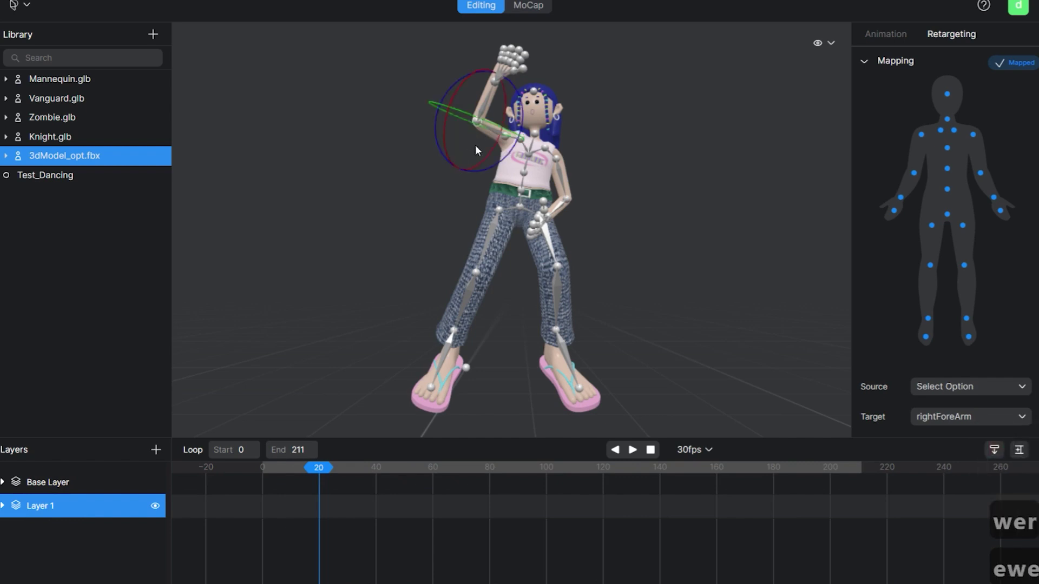
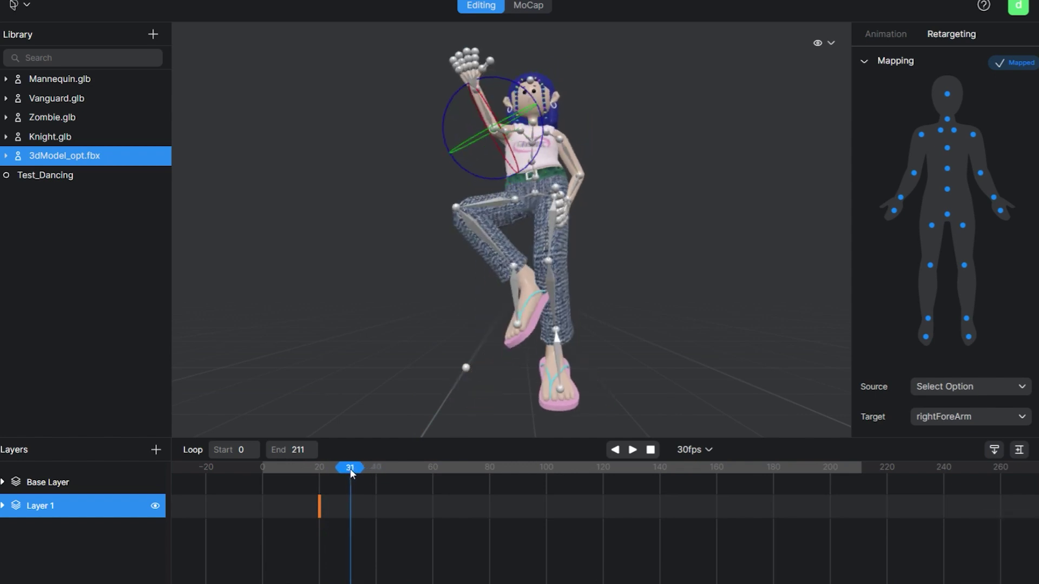
Rotate the upper arm down at frame 83, key it on Layer 1, then scrub to frame 140.
{"action": "left_click", "coordinate": [508, 198]}
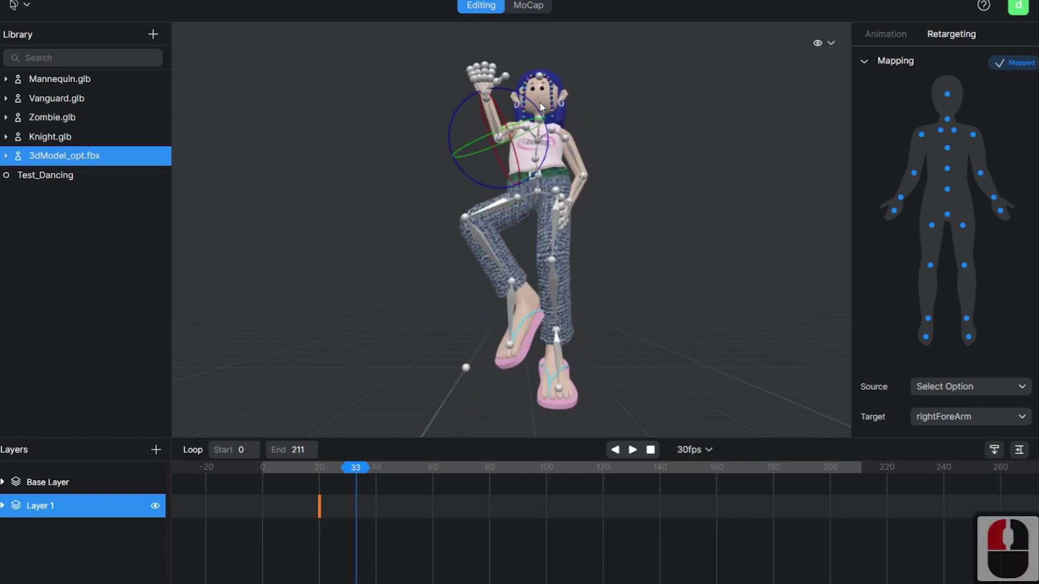
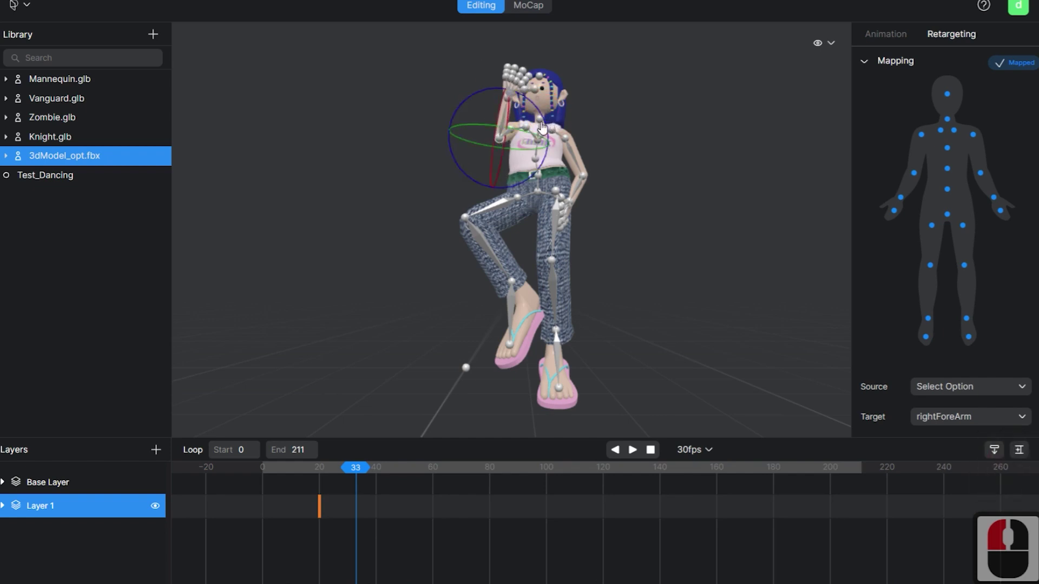
{"action": "key", "text": "k"}
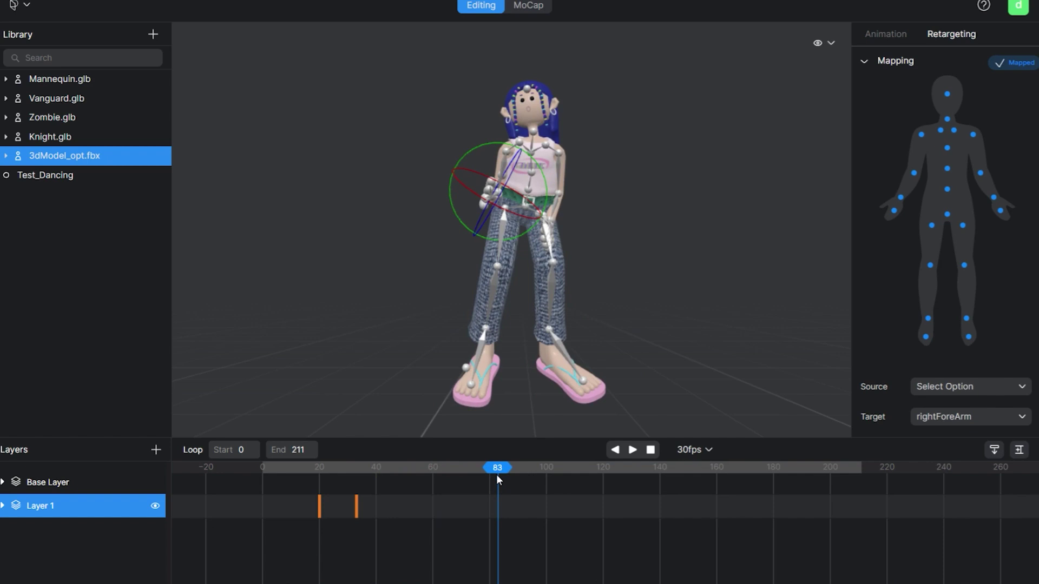
{"action": "left_click", "coordinate": [500, 480]}
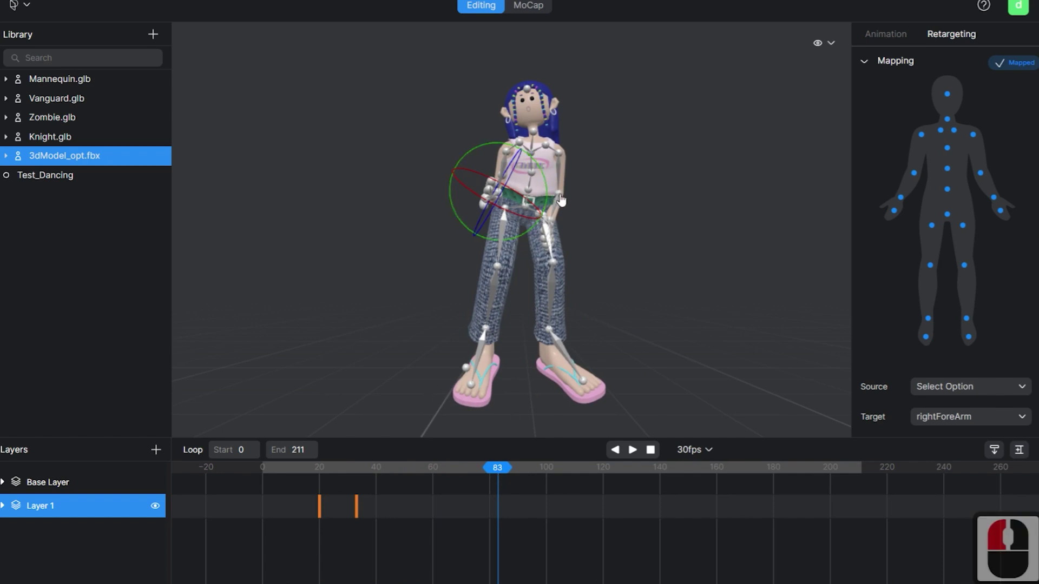
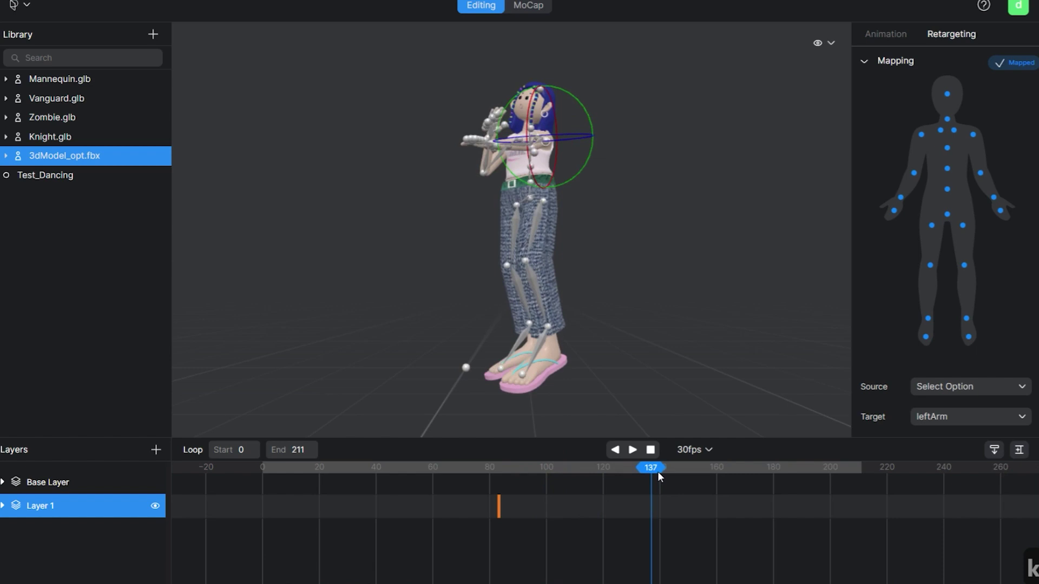
{"action": "left_click", "coordinate": [663, 477]}
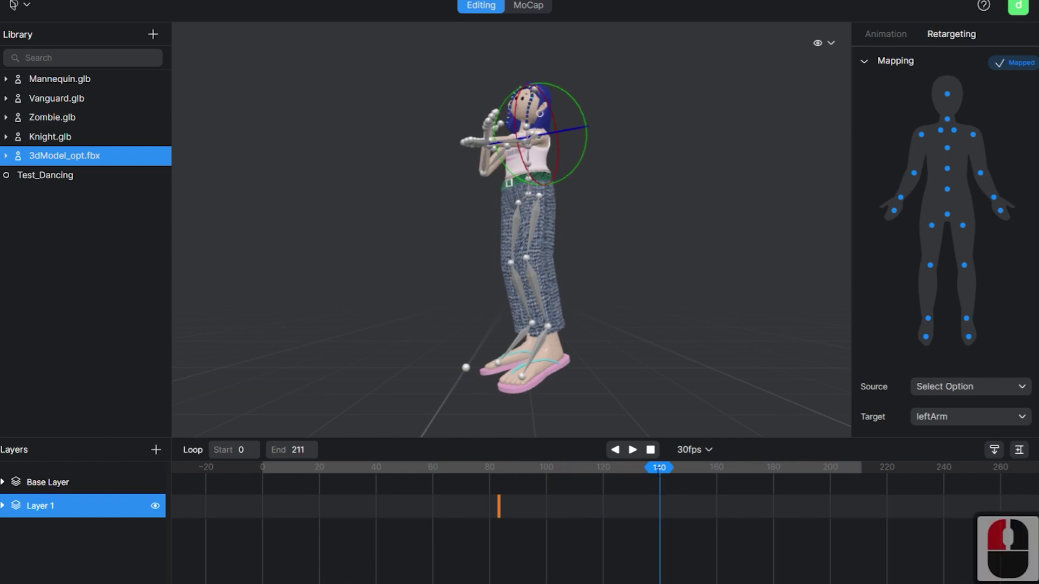
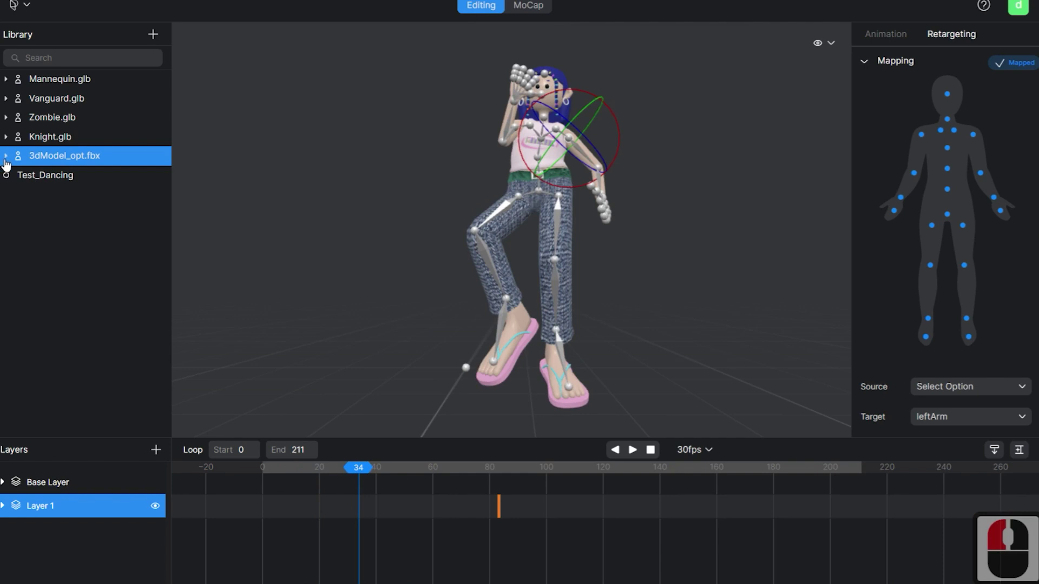
Export the Test_Dancing motion of 3dModel_opt.fbx in fbx format, saving as 3dModel_opt.fbx.
{"action": "left_click", "coordinate": [10, 163]}
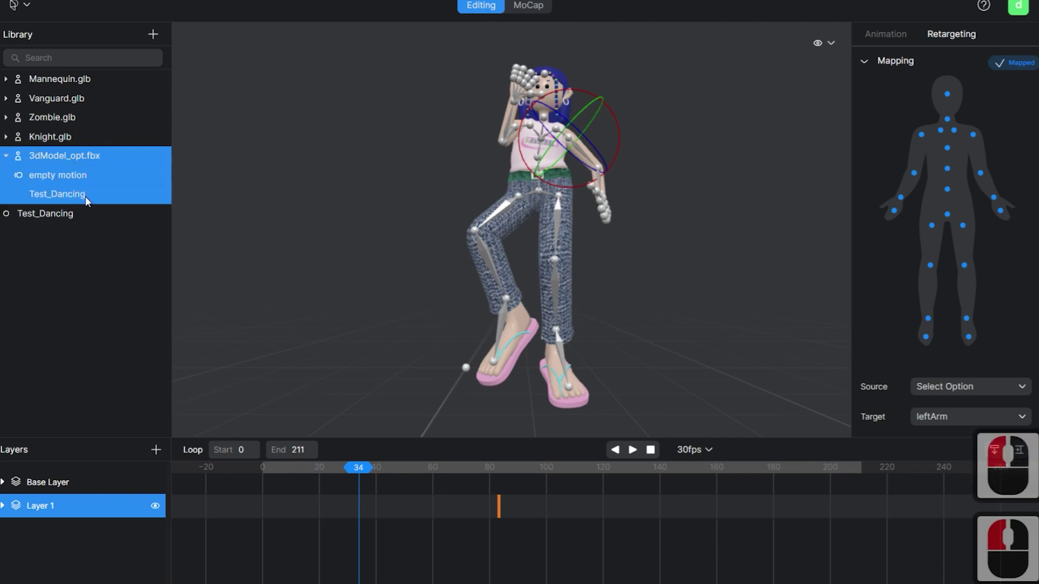
{"action": "right_click", "coordinate": [87, 200]}
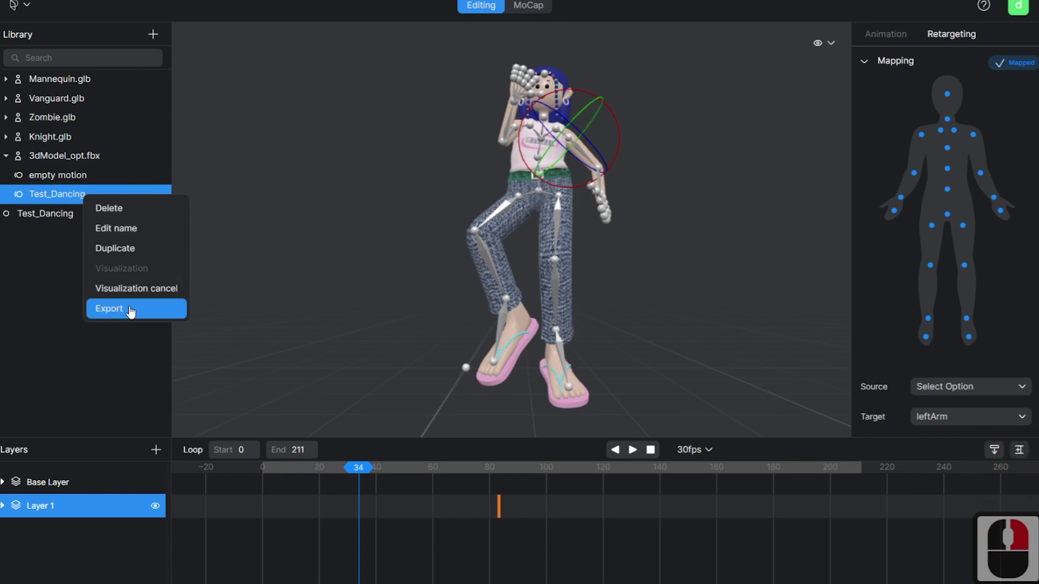
{"action": "left_click", "coordinate": [132, 311]}
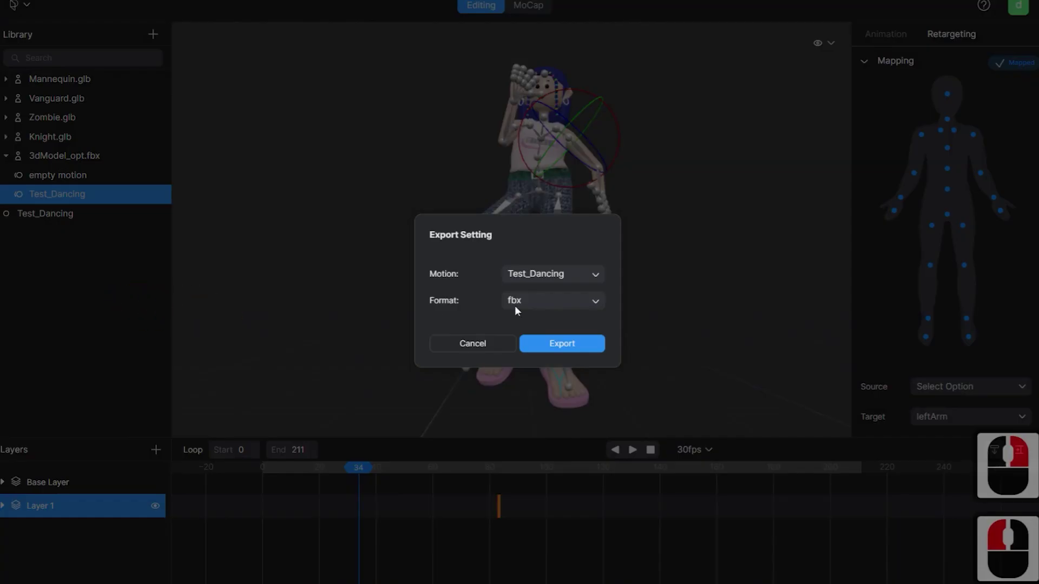
{"action": "left_click", "coordinate": [562, 348]}
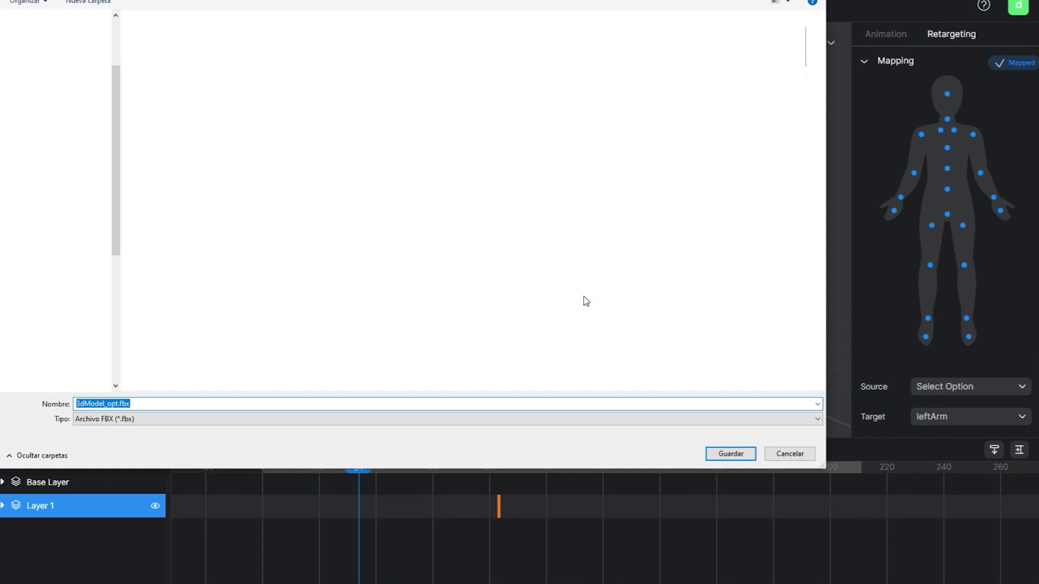